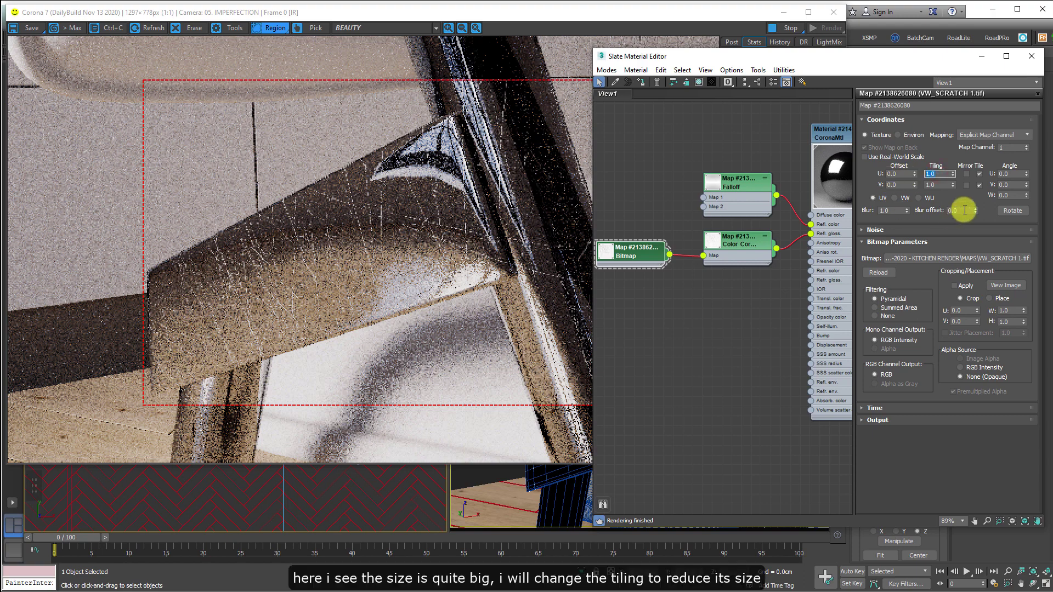
Step: Set the scratch bitmap's U and V tiling to 3.0 for finer scratches
{"action": "key", "text": "3"}
{"action": "key", "text": "Tab"}
{"action": "key", "text": "3"}
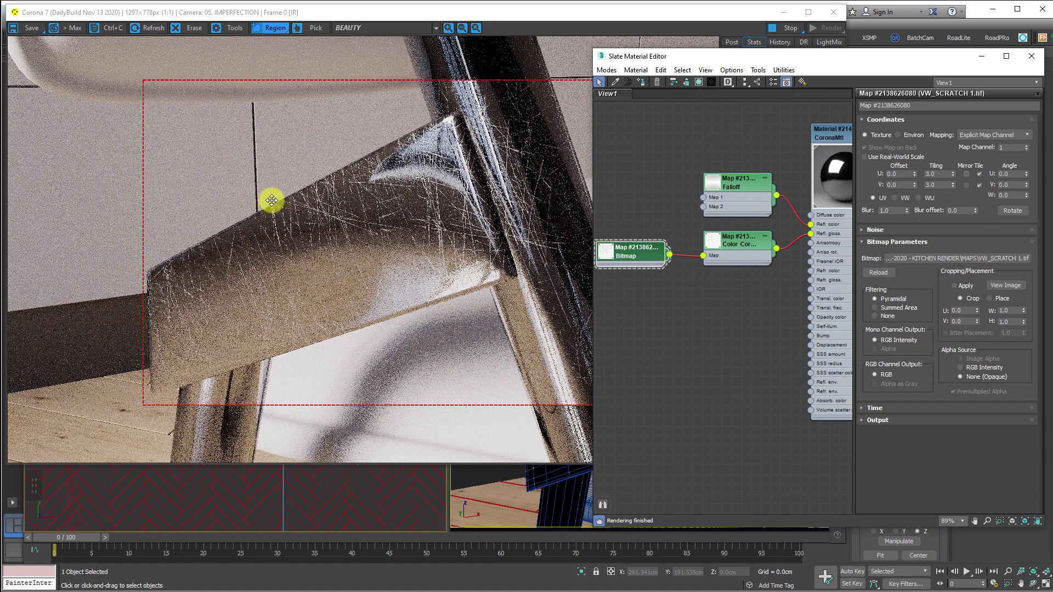
Step: Set the scratch map's Color Correction RGB gamma/contrast to 1.75 in Advanced lightness
{"action": "key", "text": "3"}
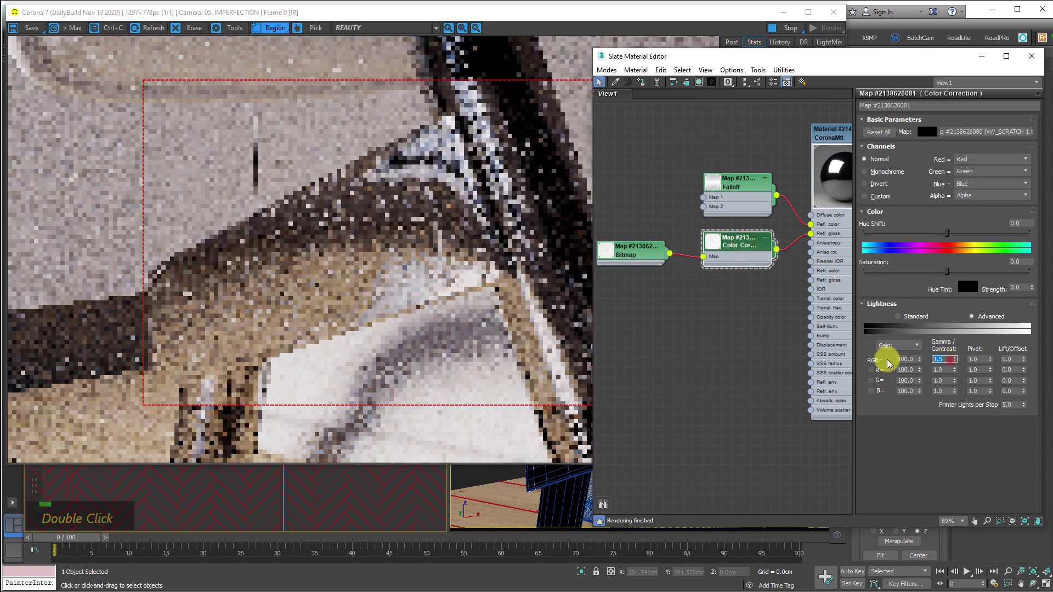
{"action": "double_click", "coordinate": [882, 353]}
{"action": "key", "text": "."}
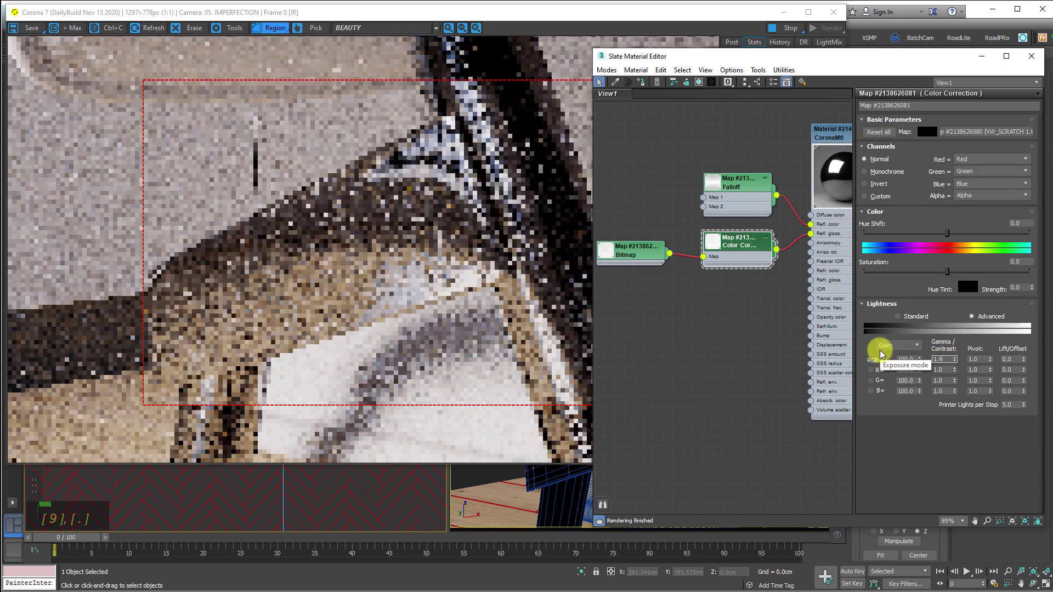
{"action": "key", "text": "BackSpace"}
{"action": "key", "text": "7"}
{"action": "key", "text": "5"}
{"action": "key", "text": "Return"}
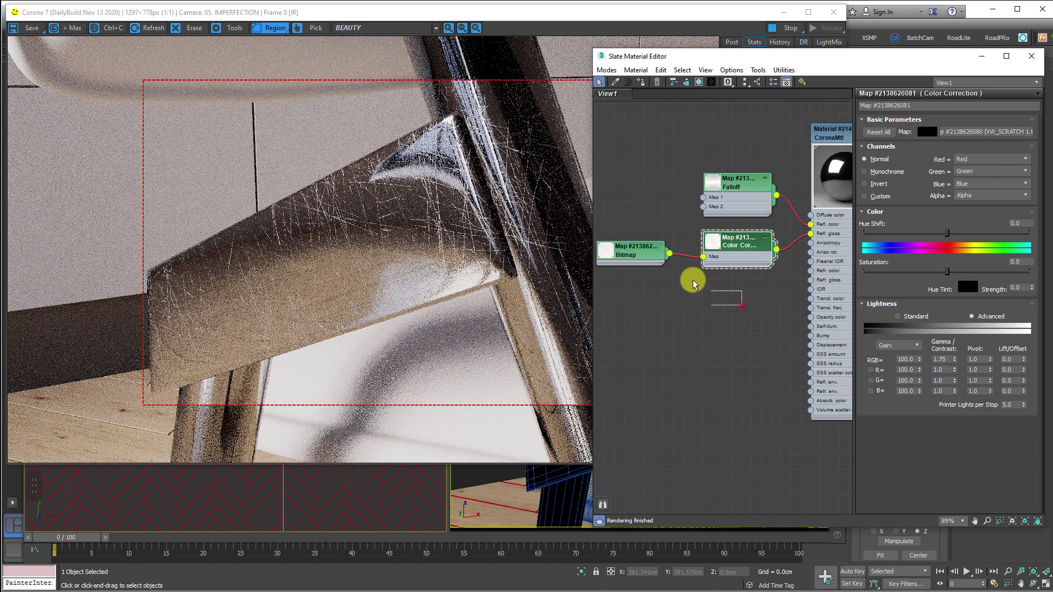
Step: Unplug the colour-corrected scratch map and start adding a new Bitmap node for VW_FINGERPRINT.tif
{"action": "key", "text": "5"}
{"action": "middle_click", "coordinate": [772, 240]}
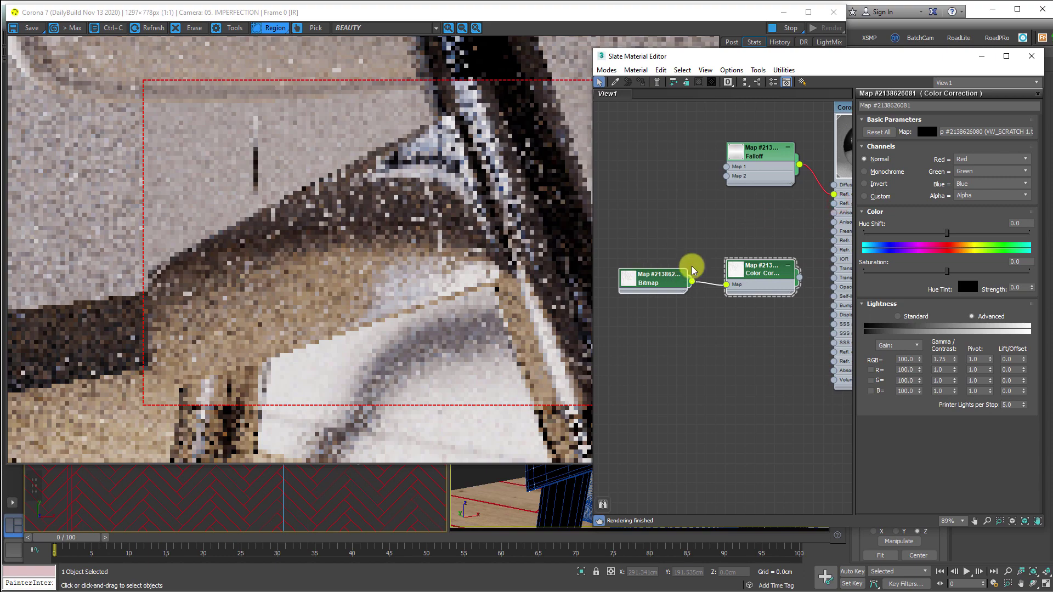
{"action": "right_click", "coordinate": [647, 200]}
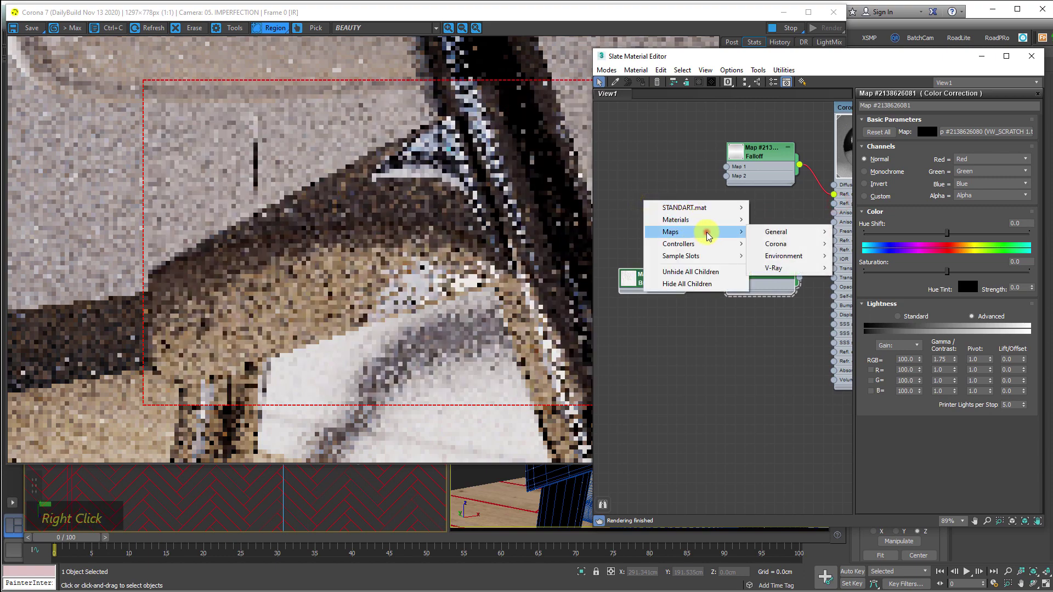
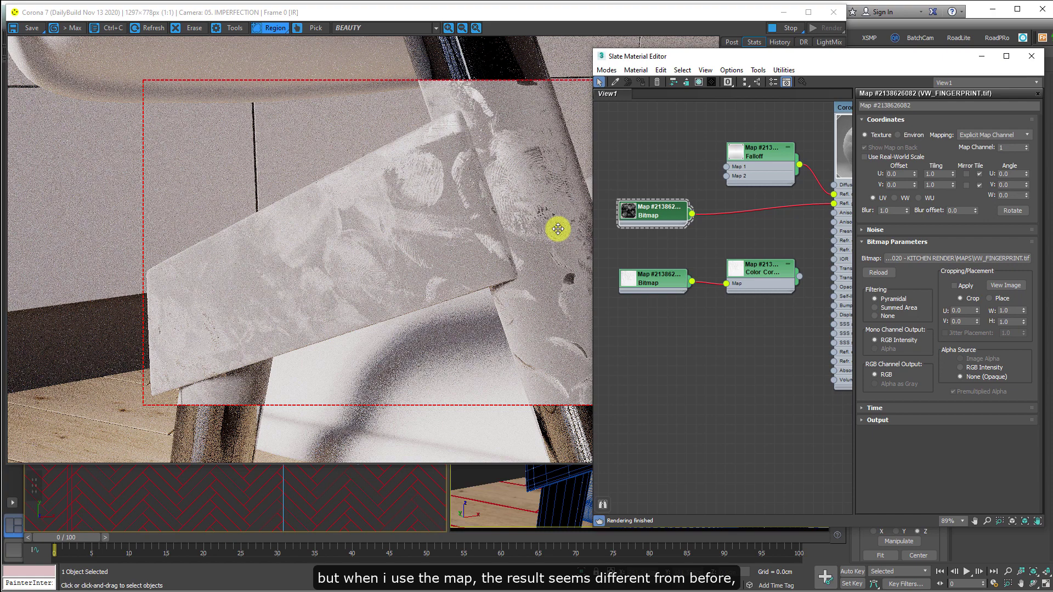
Step: Wire the fingerprint bitmap to Refl. gloss and set its U and V tiling to 2.0
{"action": "double_click", "coordinate": [664, 215]}
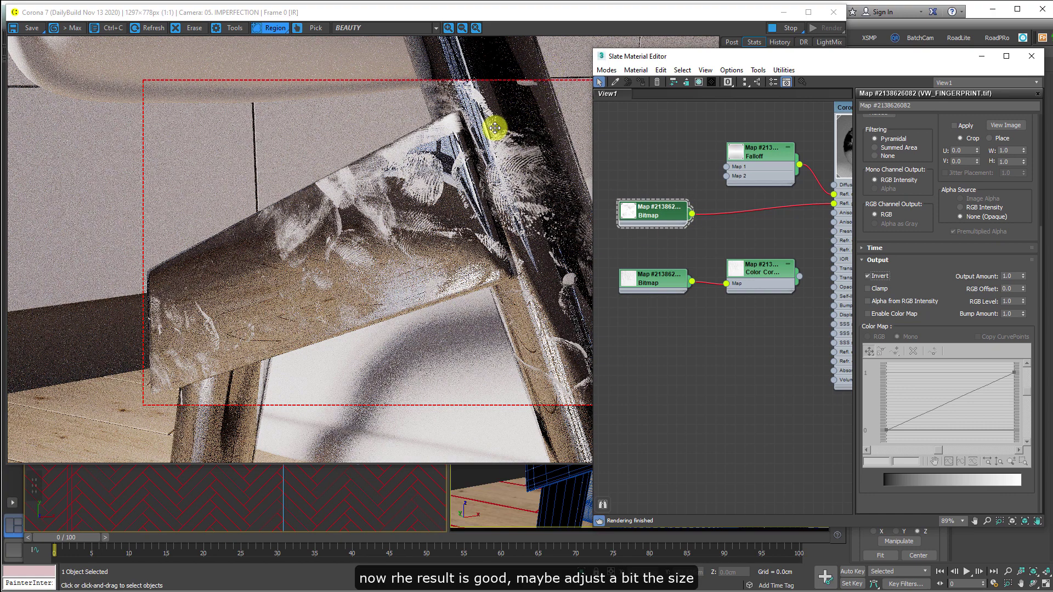
{"action": "left_click_drag", "start_coordinate": [665, 215], "coordinate": [879, 187]}
{"action": "scroll", "scroll_direction": "up", "scroll_amount": 3}
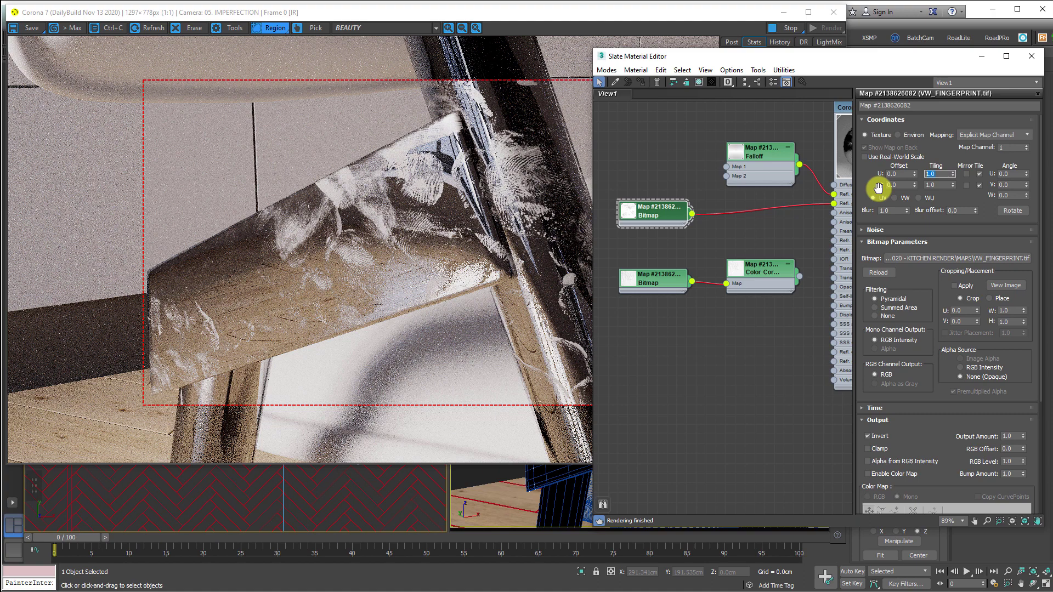
{"action": "key", "text": "5"}
{"action": "key", "text": "Tab"}
{"action": "key", "text": "5"}
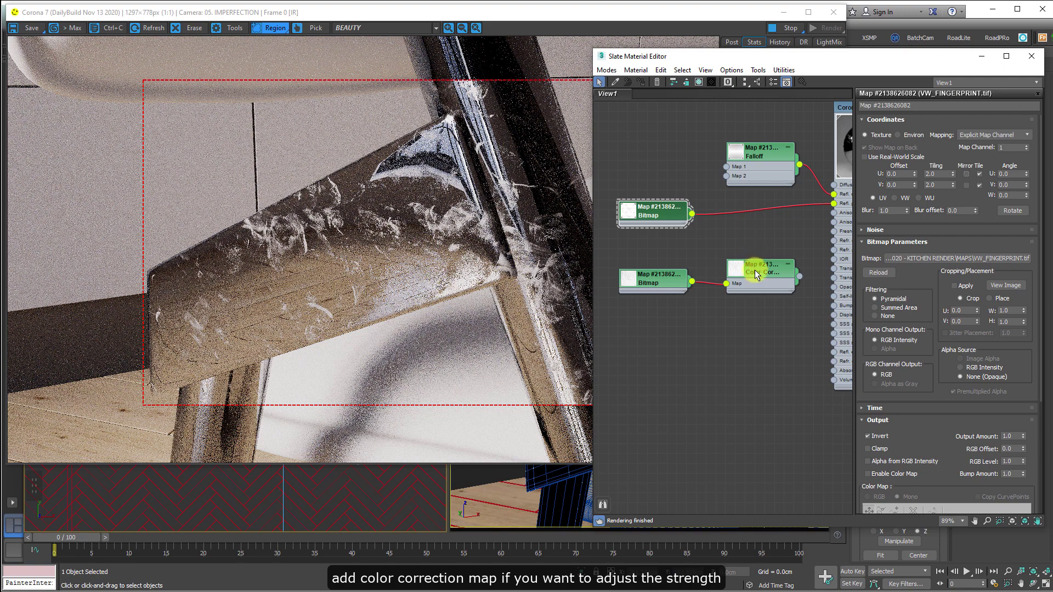
Step: Insert a Color Correction between the fingerprint bitmap and Refl. gloss and show its settings
{"action": "left_click", "coordinate": [760, 266]}
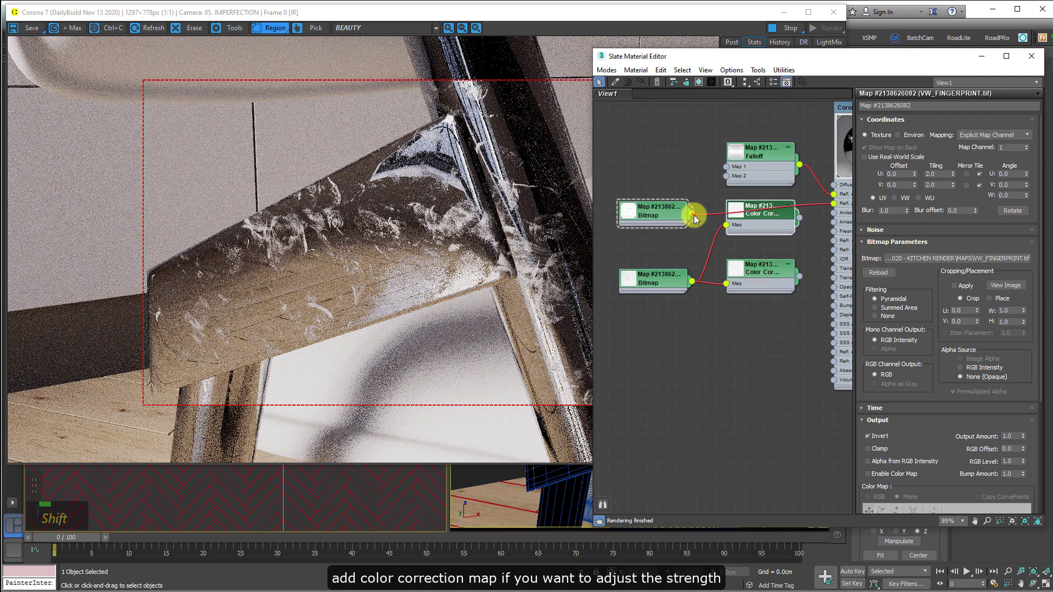
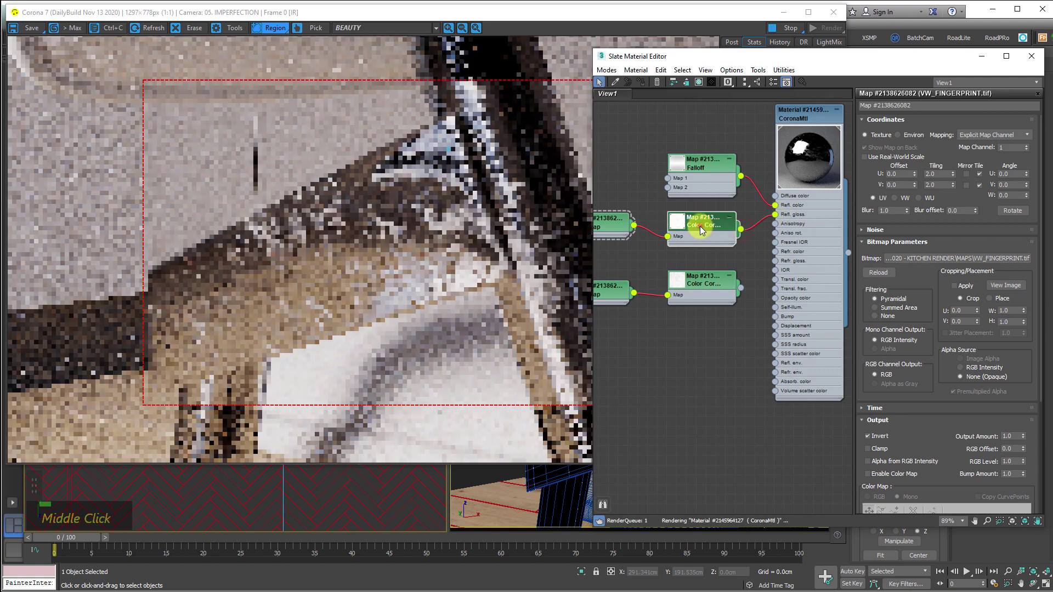
{"action": "double_click", "coordinate": [702, 229]}
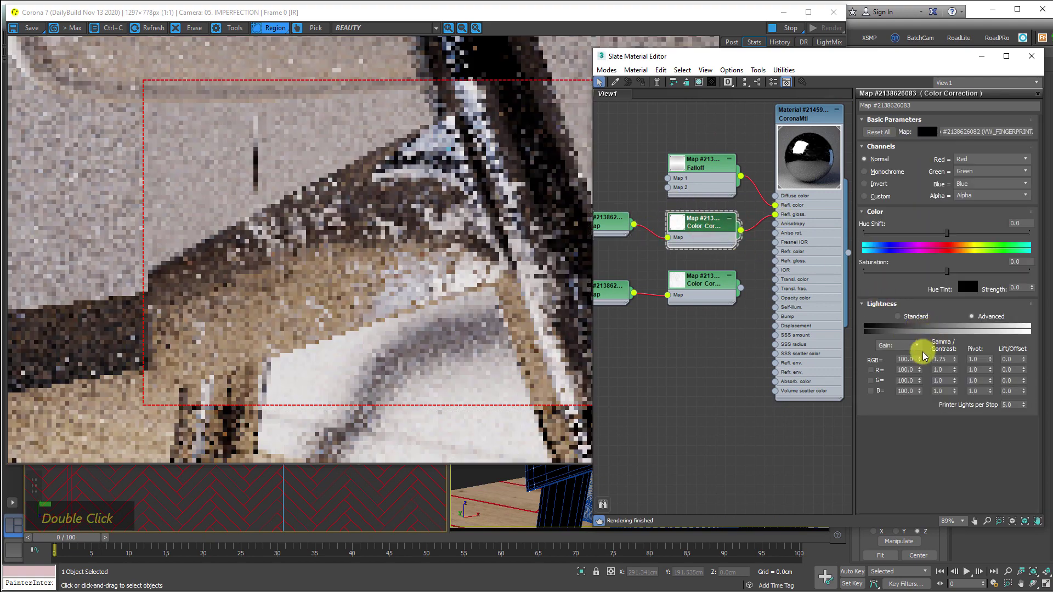
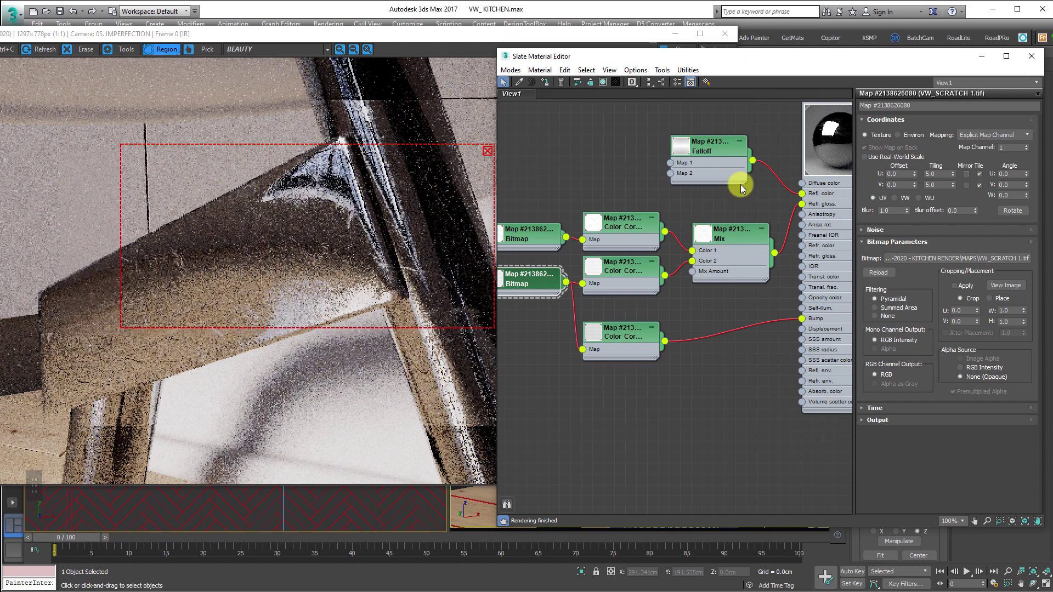
Step: Lower the CoronaMtl Bump amount from 0.05 to 0.01 in the Maps rollout
{"action": "key", "text": "Tab"}
{"action": "double_click", "coordinate": [906, 452]}
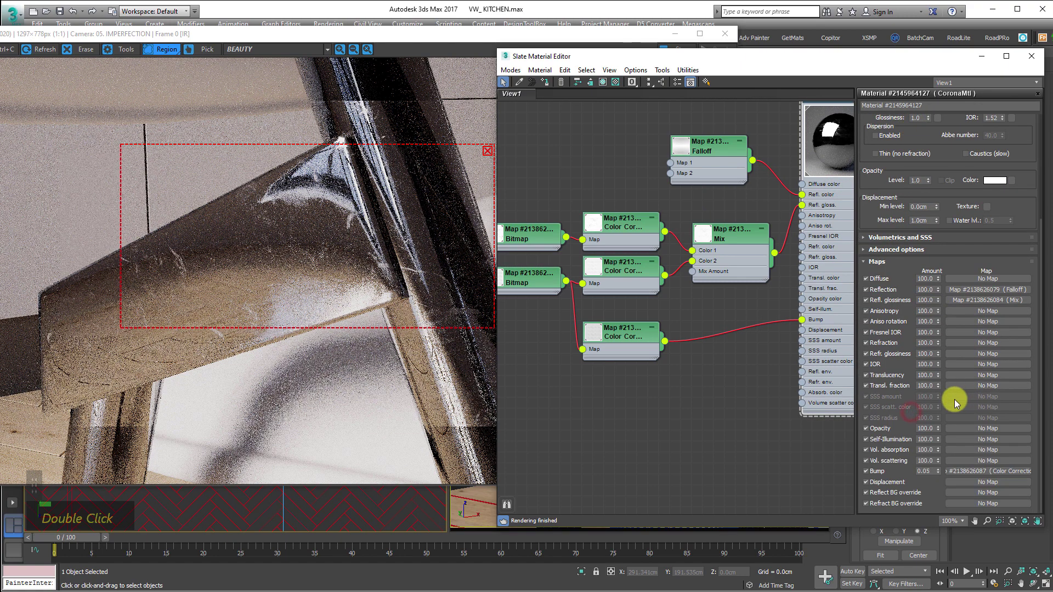
{"action": "double_click", "coordinate": [975, 461]}
{"action": "key", "text": "Return"}
{"action": "key", "text": "1"}
{"action": "scroll", "scroll_direction": "up", "scroll_amount": 3}
{"action": "middle_click", "coordinate": [414, 204]}
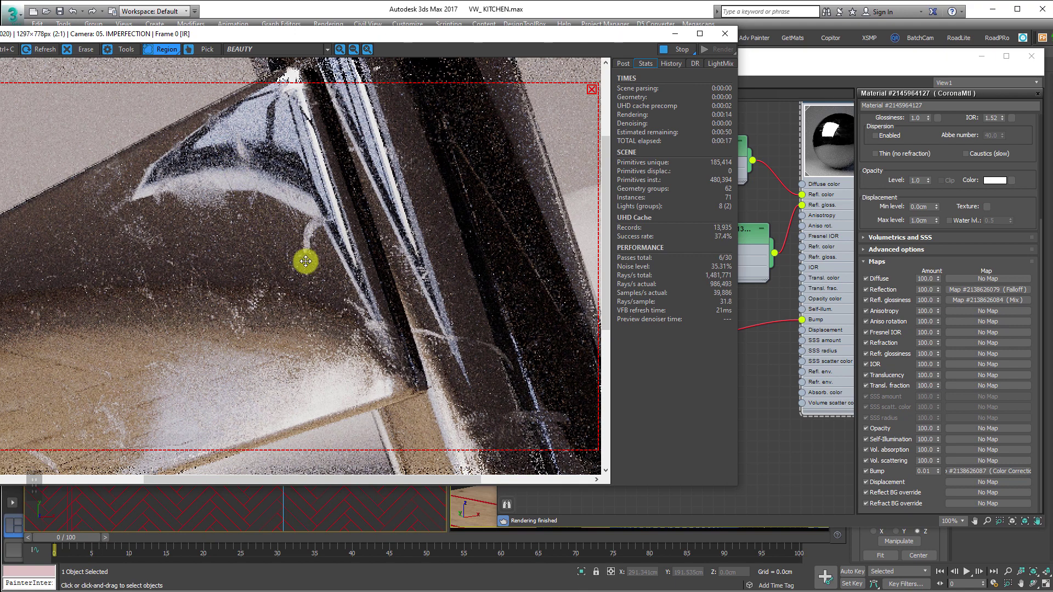
{"action": "scroll", "scroll_direction": "down", "scroll_amount": 3}
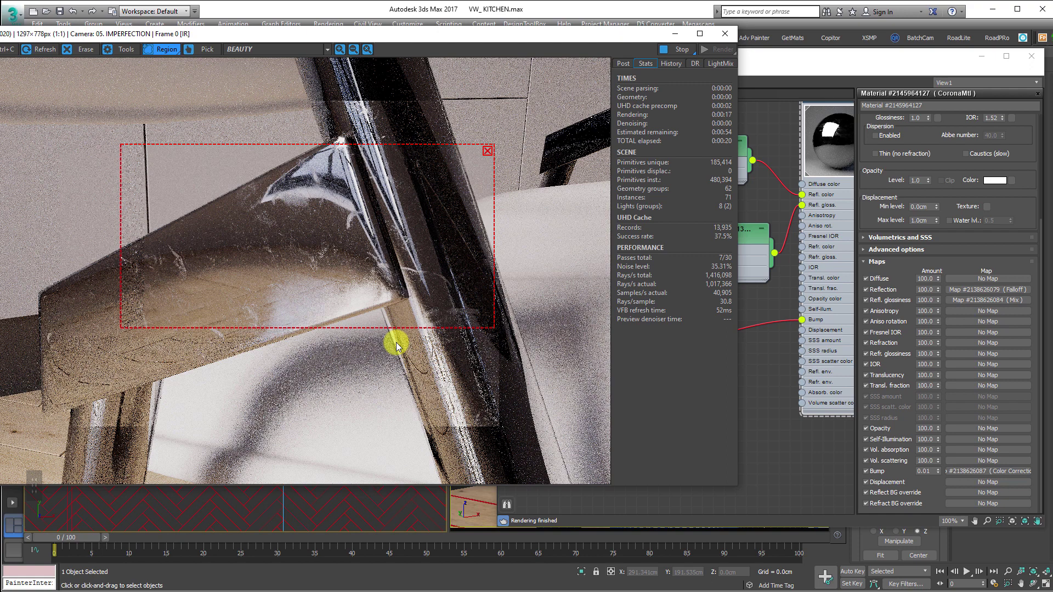